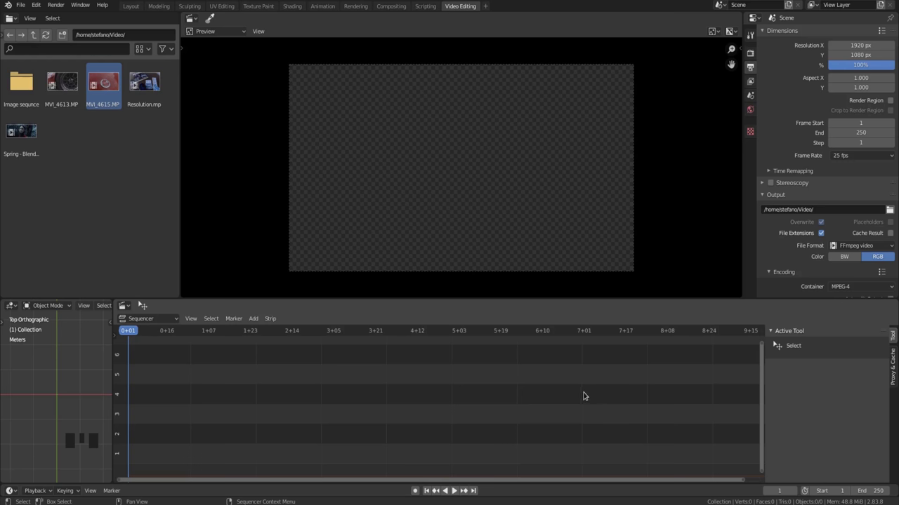
Drag Resolution.mp4 from the File Browser into the sequencer timeline as video and sound strips
click(146, 85)
drag(146, 85, 441, 379)
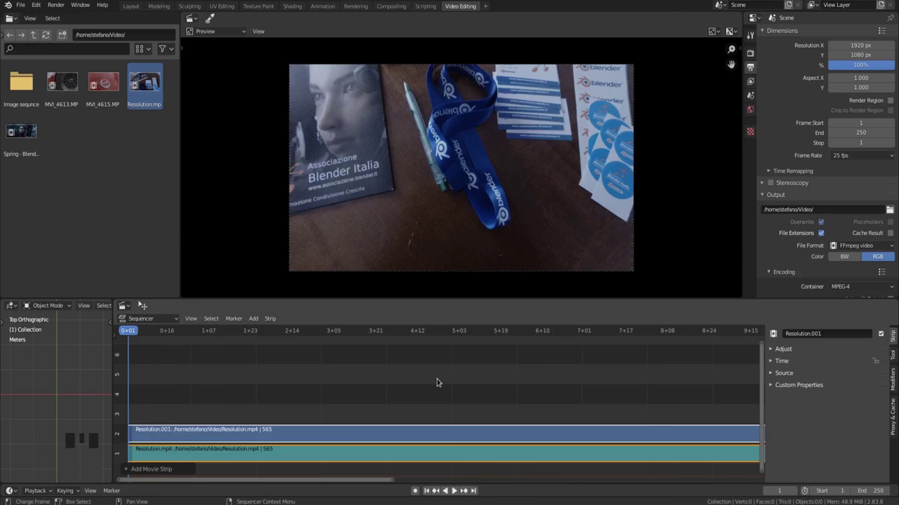
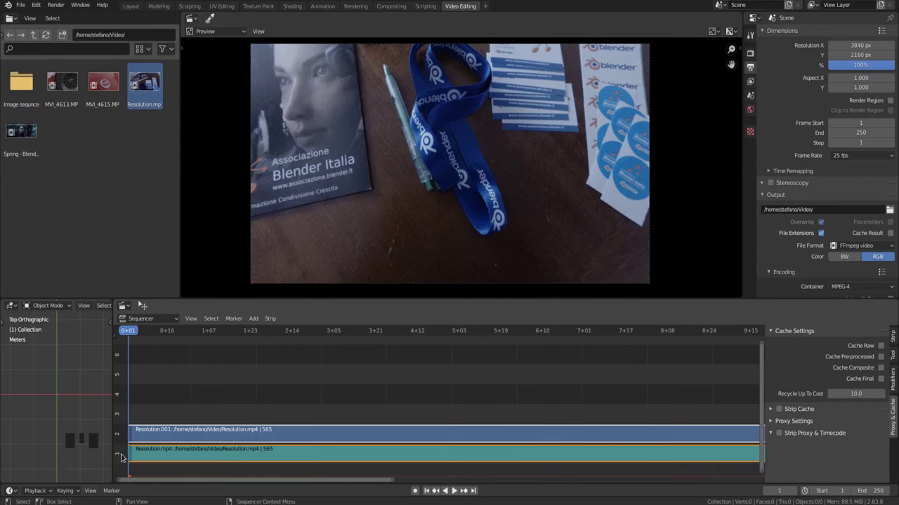
Peek at the Playback synchronisation popover in the sequencer header
click(39, 491)
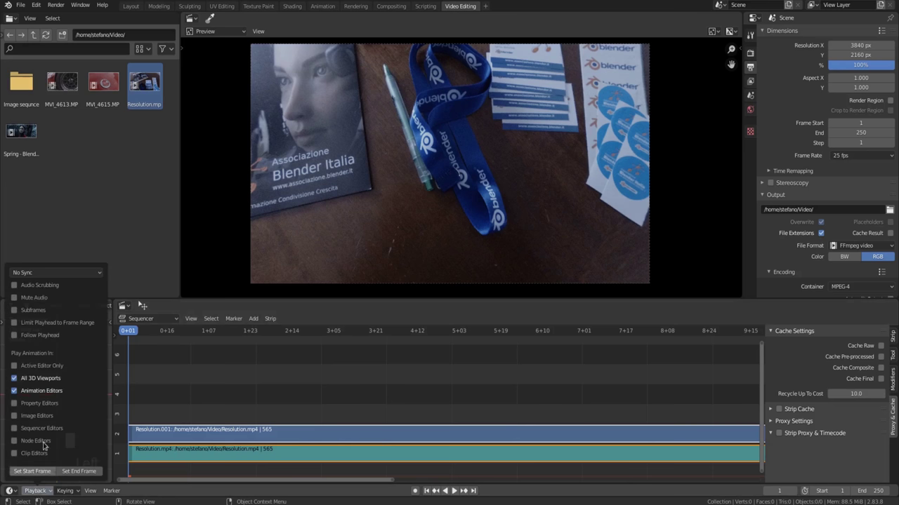
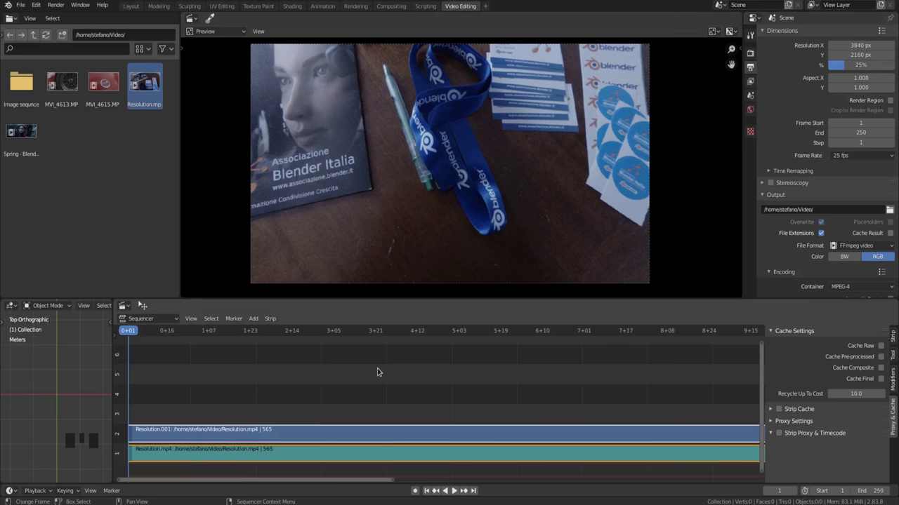
Play the 4K clip at 25% render scale and watch the fps readout
key(space)
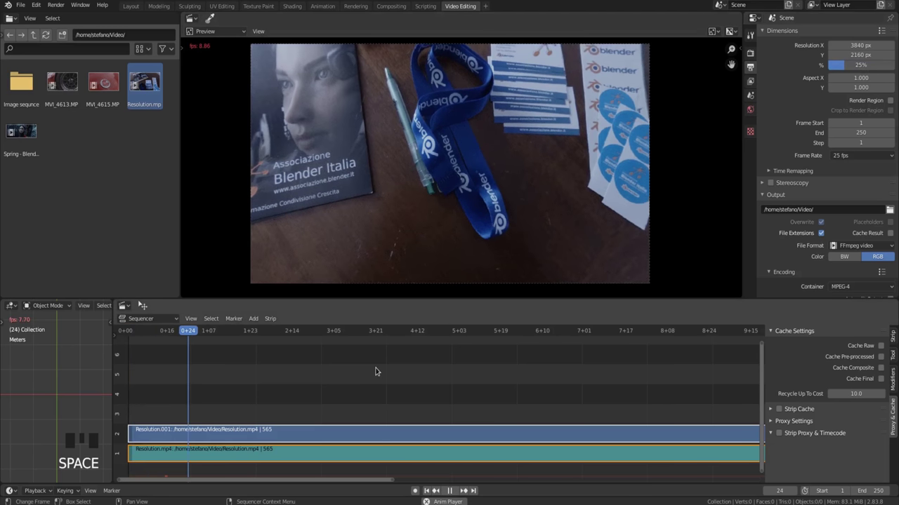
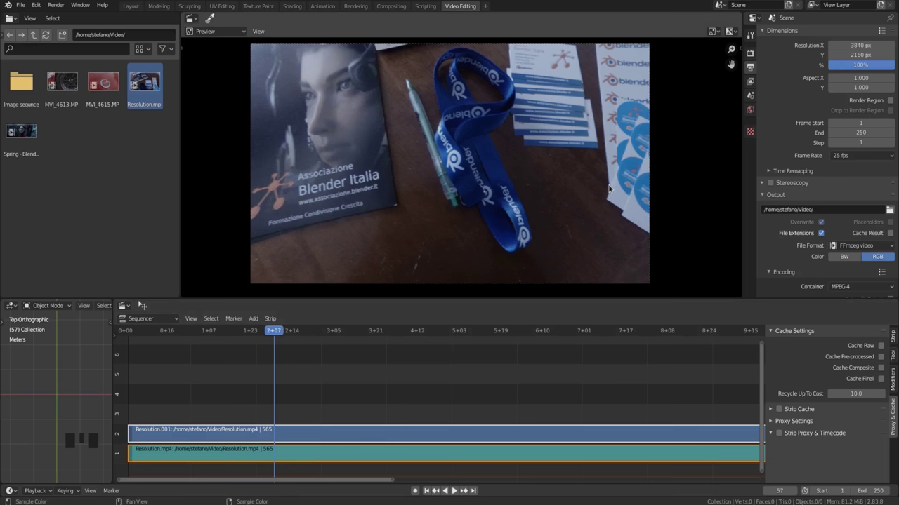
Show the preview sidebar's View Settings and play the clip briefly to test smoothness
key(n)
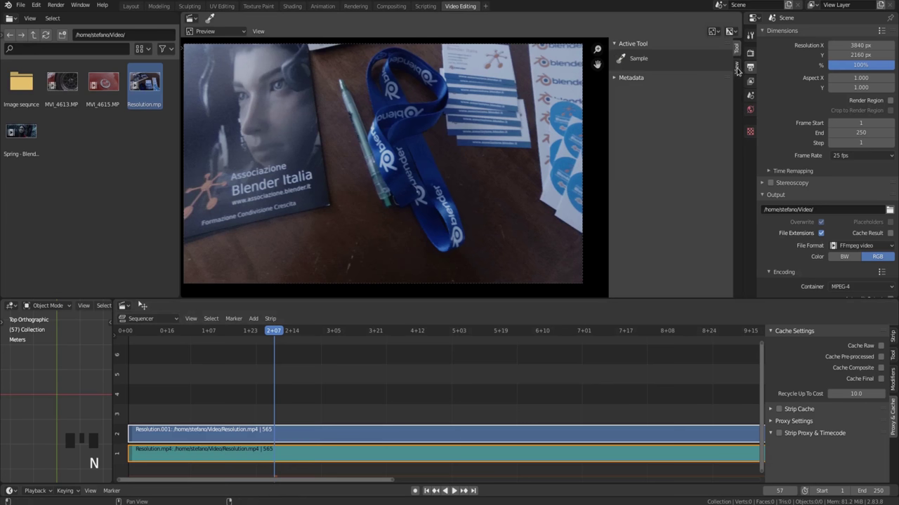
click(741, 68)
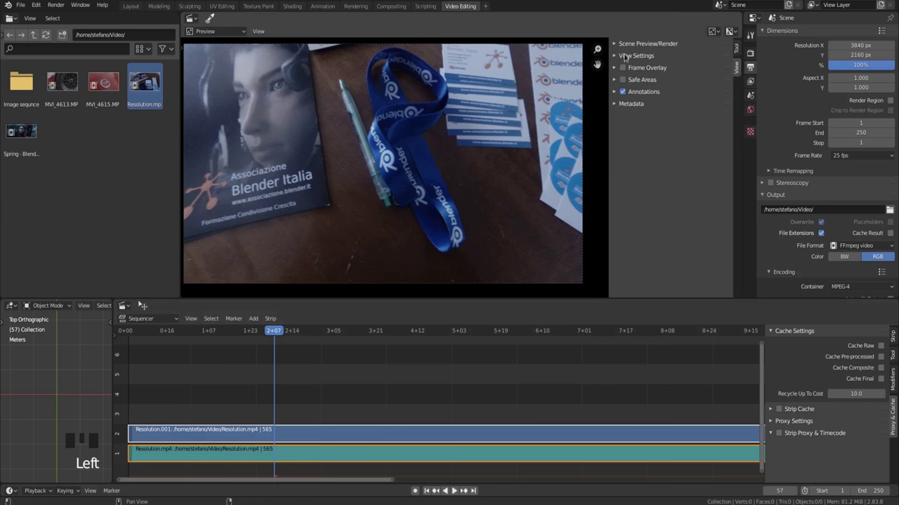
drag(617, 54, 718, 95)
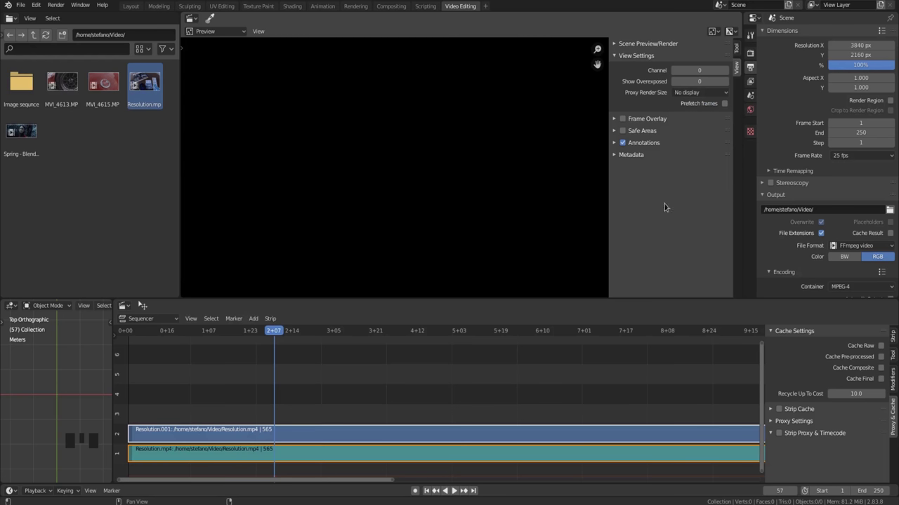
key(space)
key(space)
Set Proxy Render Size to Scene render size and play the clip again
drag(710, 90, 674, 248)
key(space)
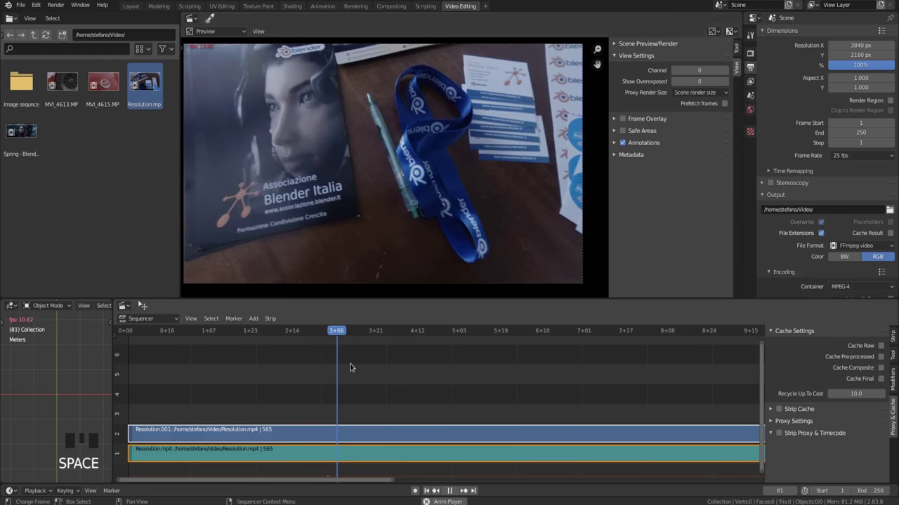
key(space)
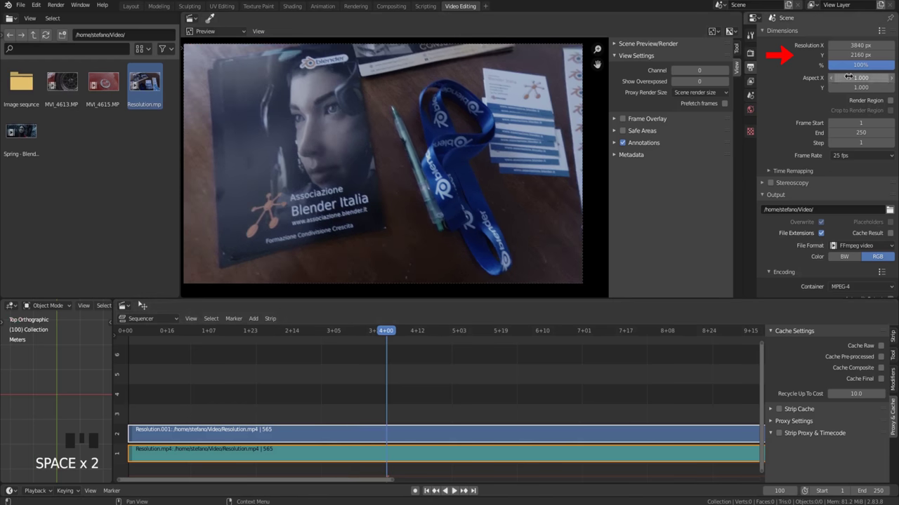
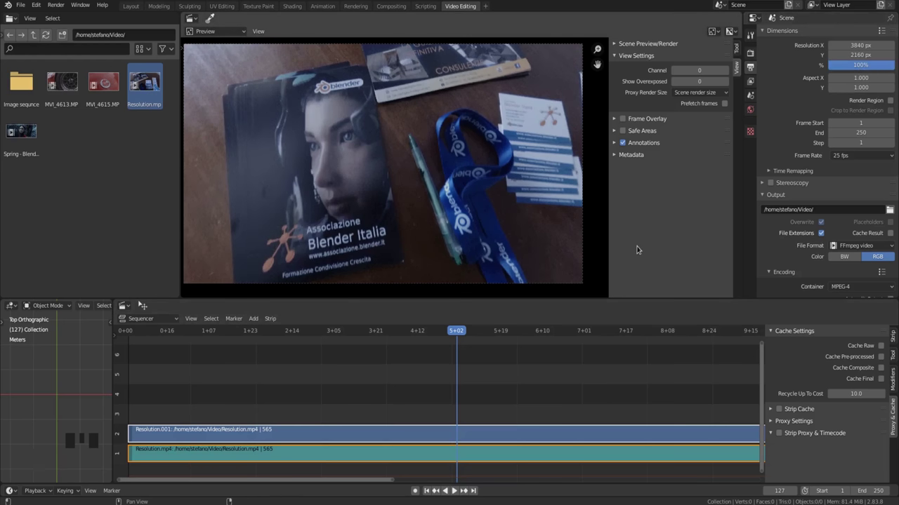
Set the preview's Proxy Render Size to Proxy size 100%
drag(705, 91, 714, 156)
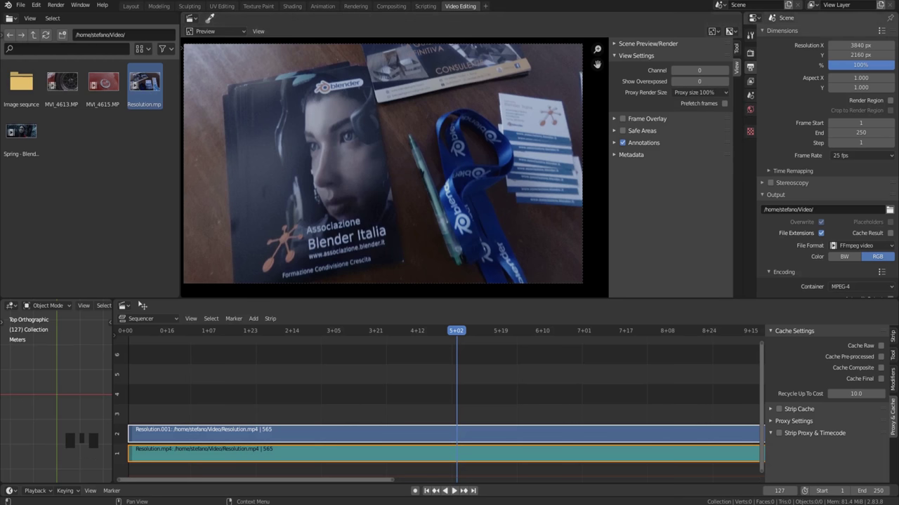
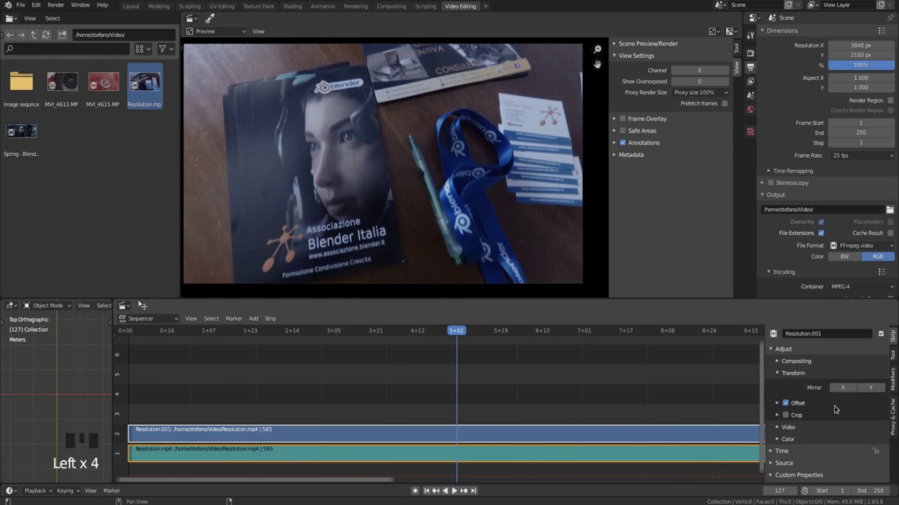
Cycle Proxy Render Size between the 25% proxy and scene render size, and turn off the strip's position offset
drag(694, 91, 667, 248)
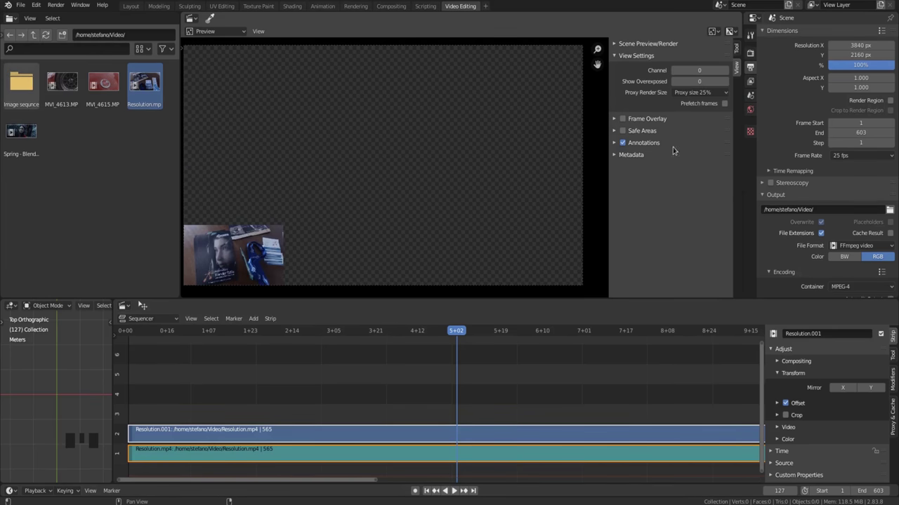
drag(708, 91, 712, 168)
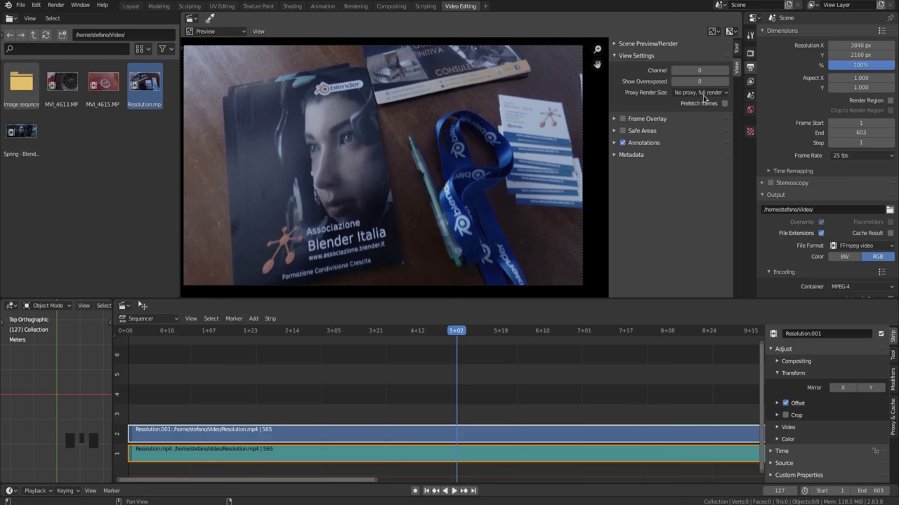
drag(707, 93, 707, 125)
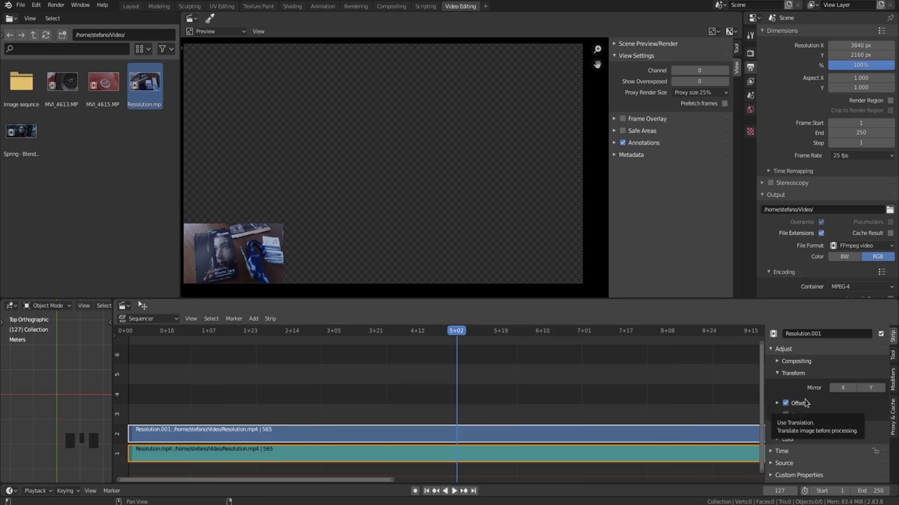
click(809, 400)
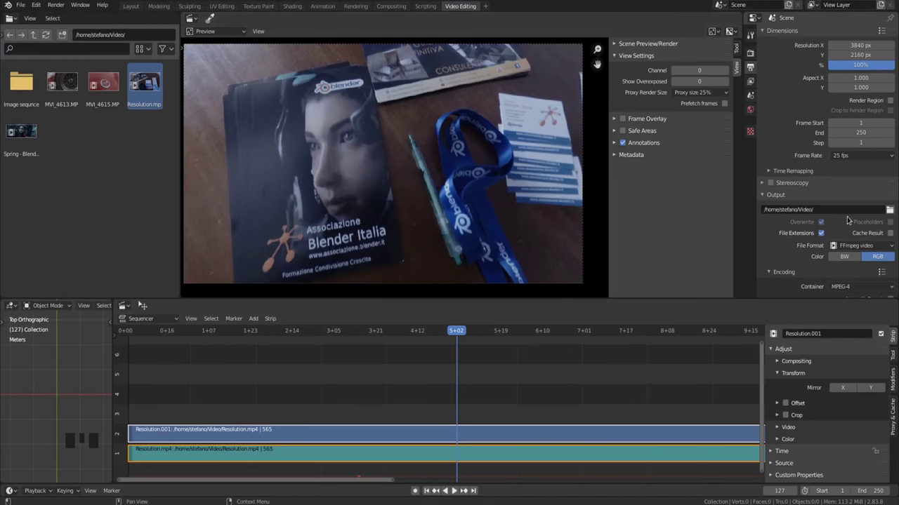
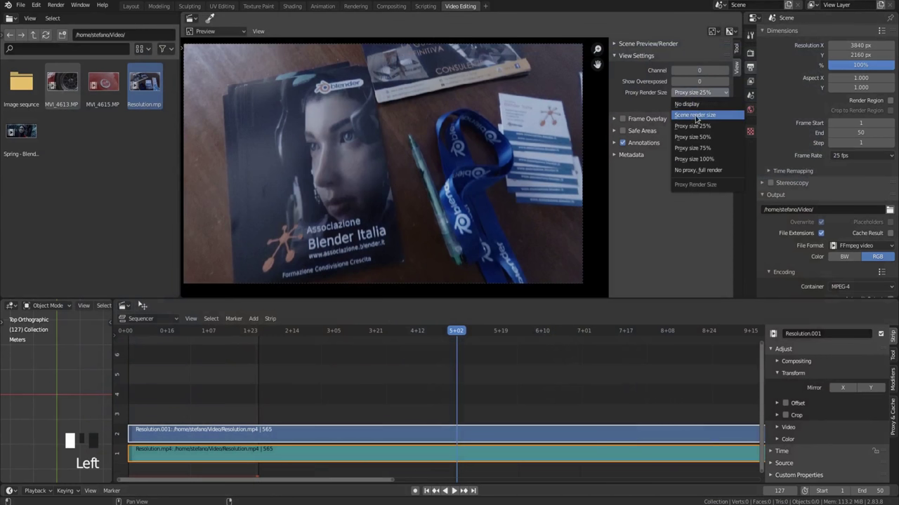
Scale render resolution to 25%, preview at scene render size, and select the Resolution strip
drag(861, 65, 838, 150)
drag(836, 132, 569, 247)
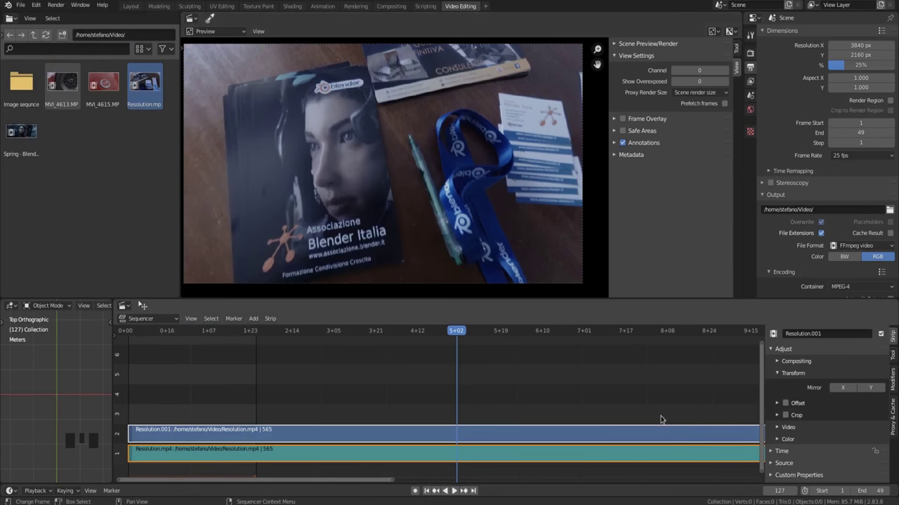
click(674, 411)
click(681, 435)
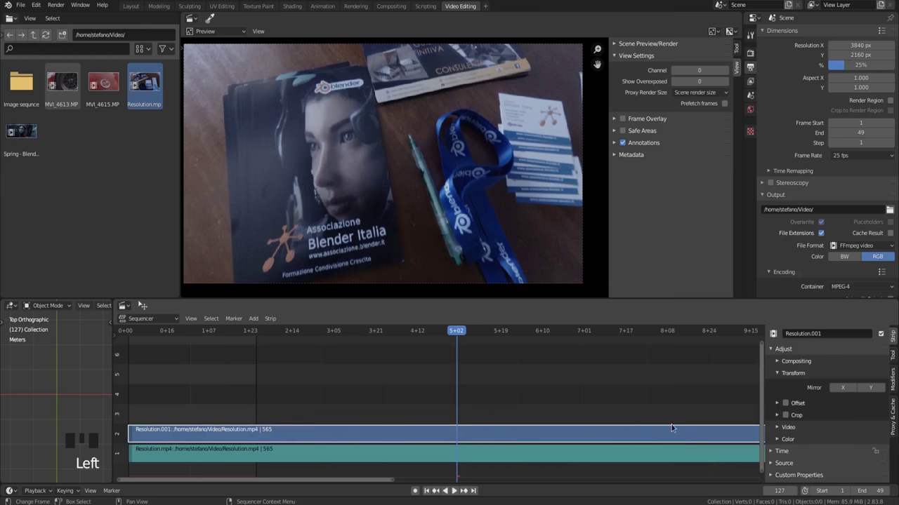
Expand Proxy Settings, enable Strip Proxy & Timecode and review the proxy storage choice (Per Strip / Project)
key(n)
key(n)
click(897, 415)
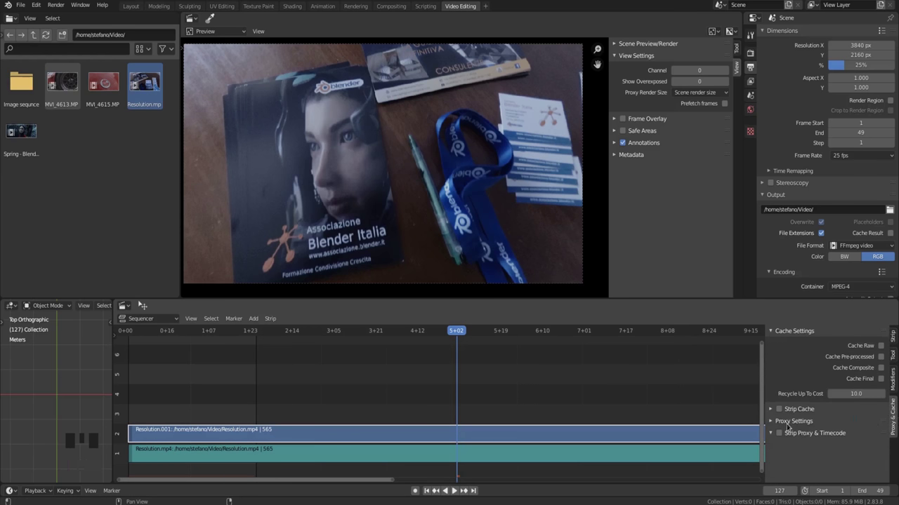
drag(775, 422, 792, 429)
scroll(down, 3)
drag(850, 436, 868, 460)
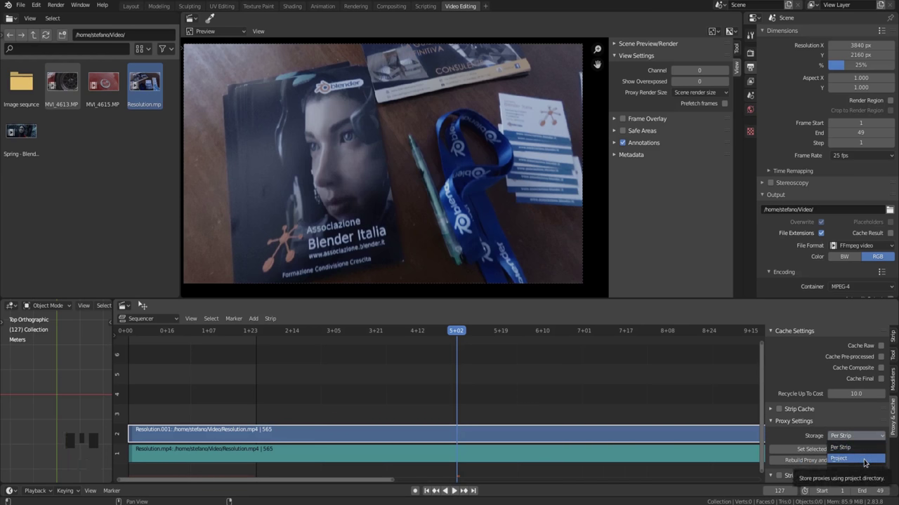
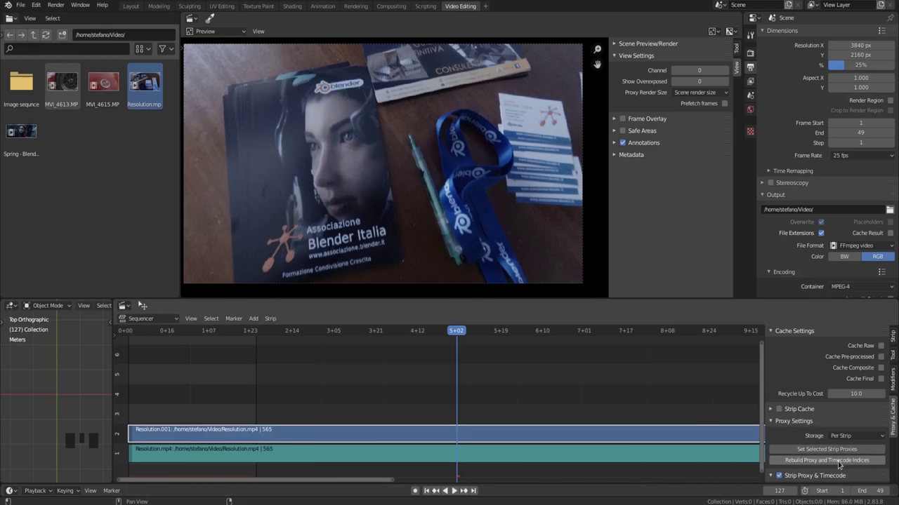
Rebuild proxy and timecode indices to build the 25% proxy for the clip
click(842, 461)
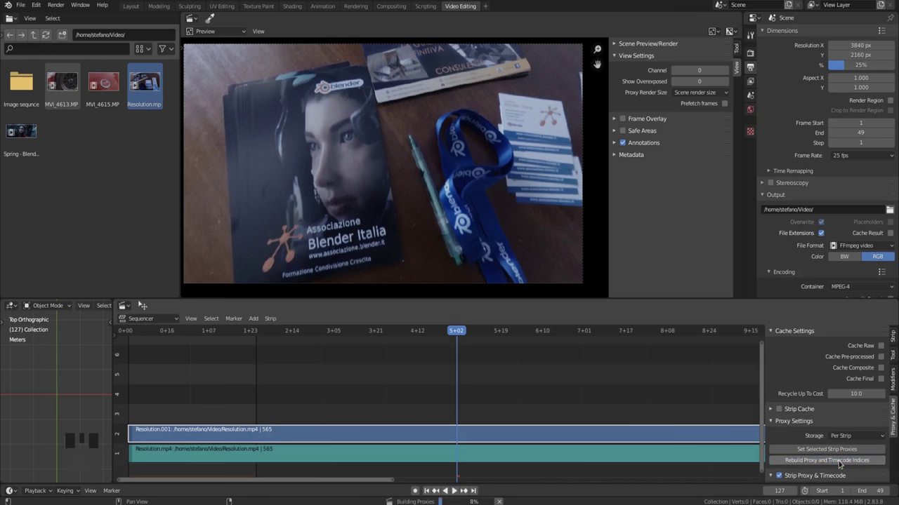
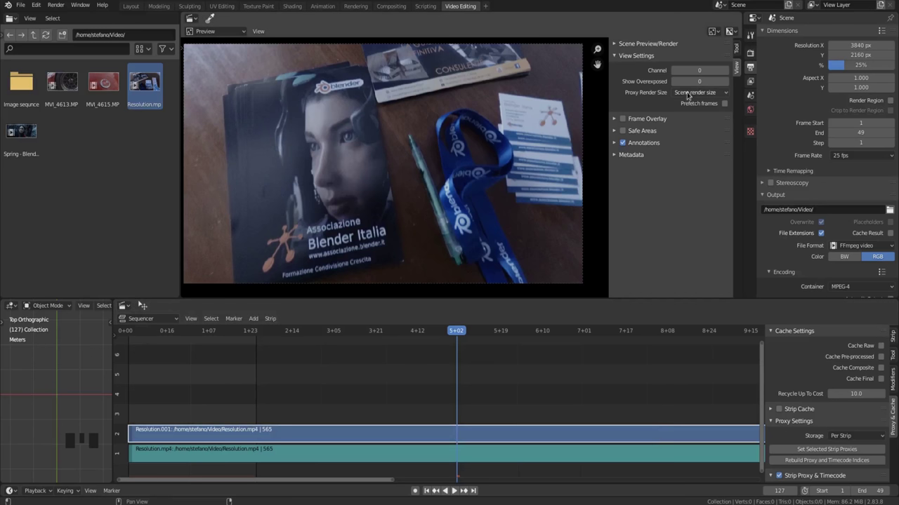
Set Proxy Render Size to 25%, return the playhead to the clip start and play it back
drag(693, 91, 711, 125)
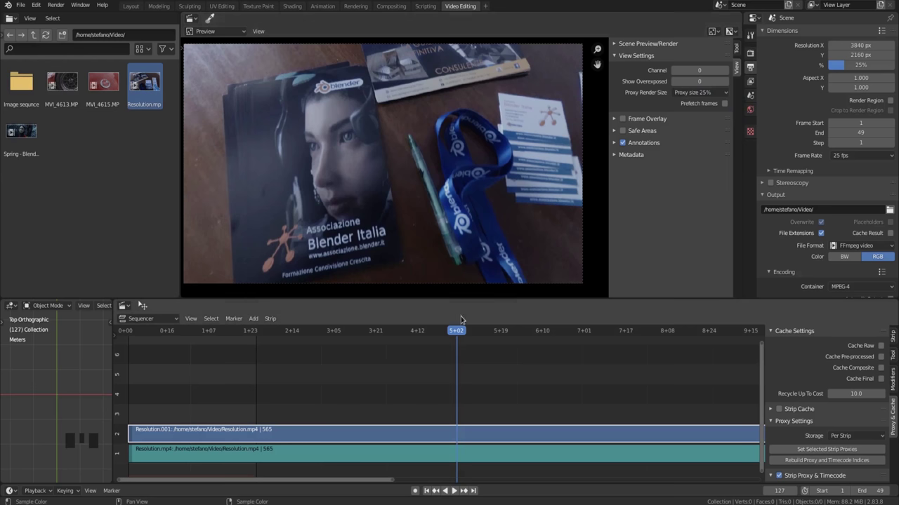
drag(146, 330, 164, 358)
key(space)
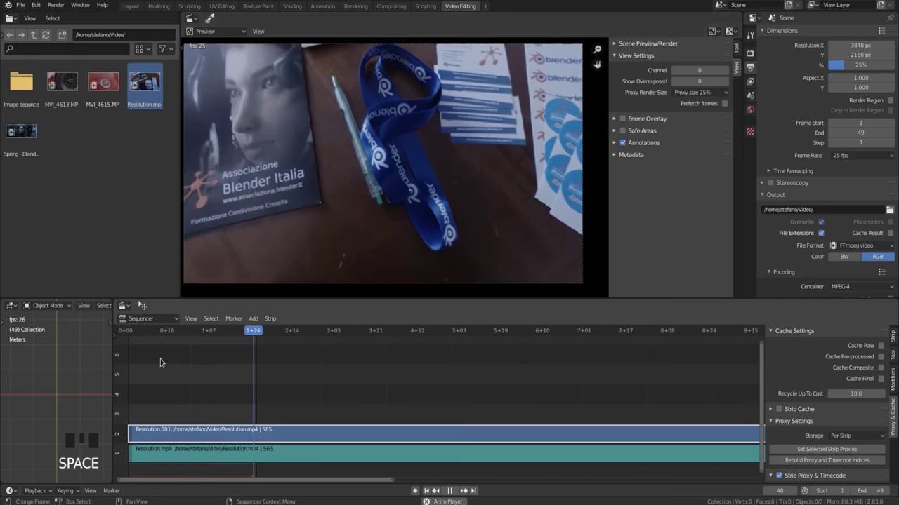
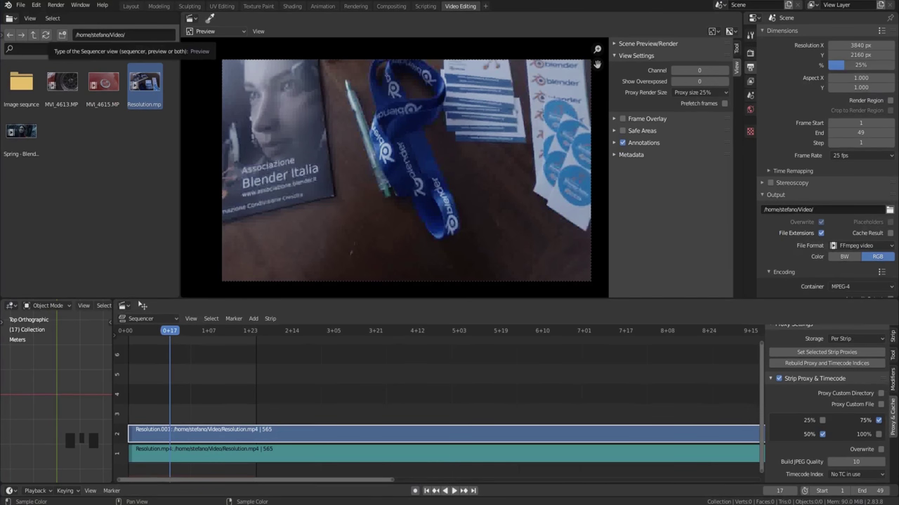
Play the clip through the 50% proxy, then stop
drag(697, 93, 428, 214)
key(space)
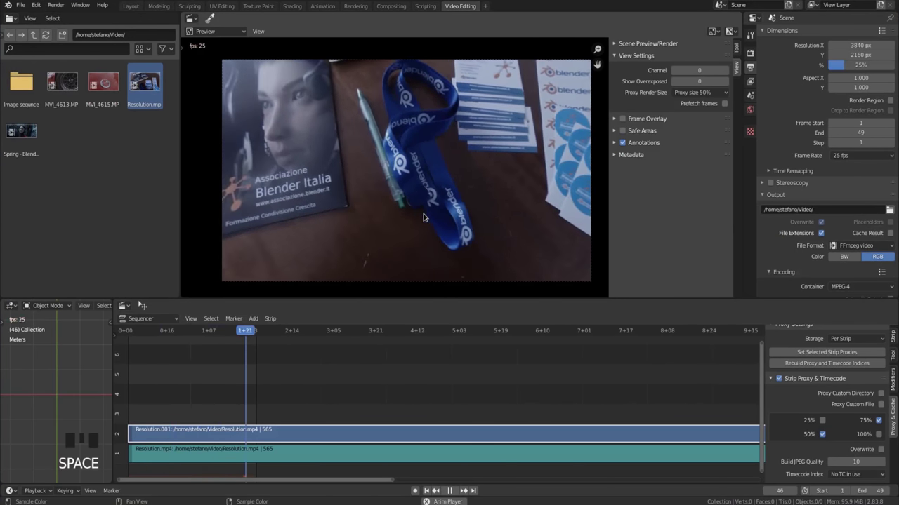
key(space)
Play the clip through the 75% proxy, stop, and turn off Strip Proxy & Timecode
drag(700, 93, 450, 266)
key(space)
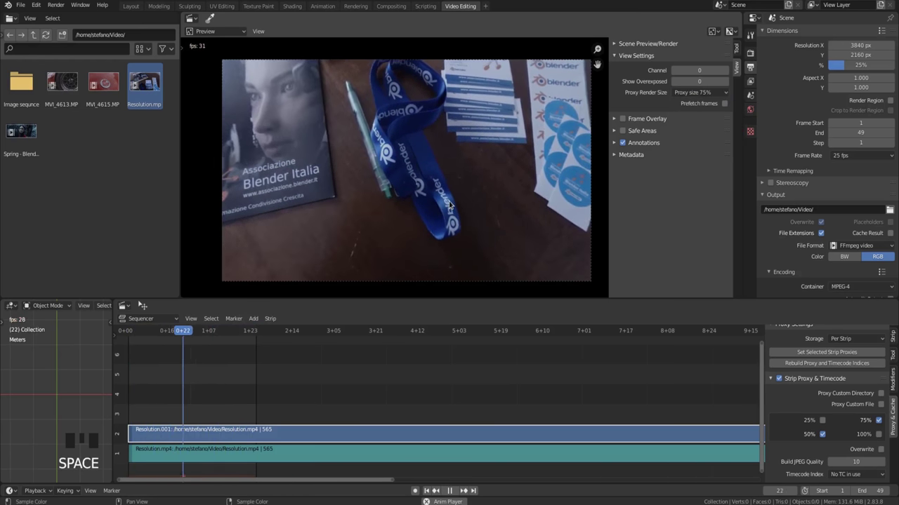
key(space)
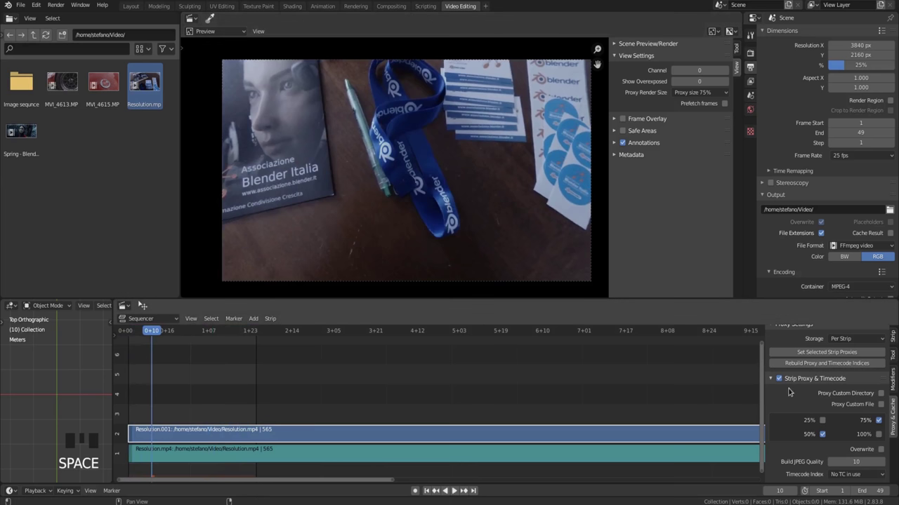
click(793, 389)
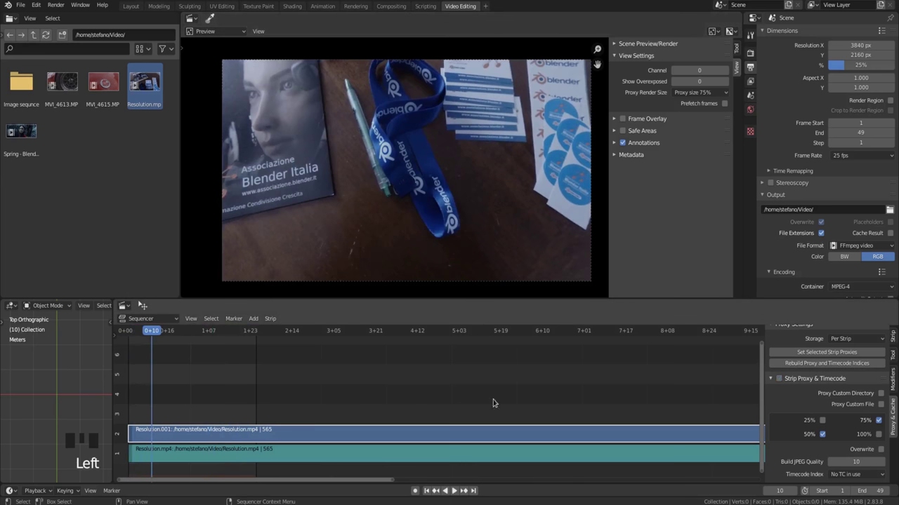
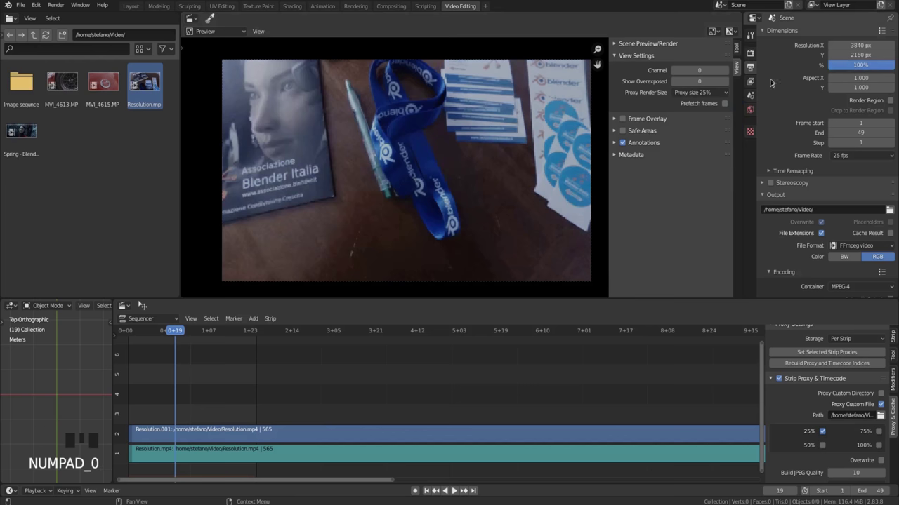
Play the clip briefly at 100% render scale with the 25% proxy, then pause
key(space)
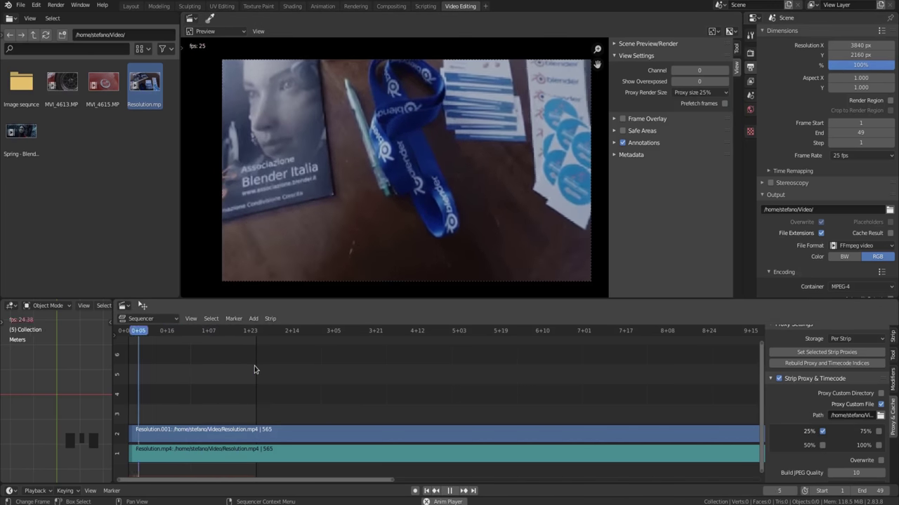
key(space)
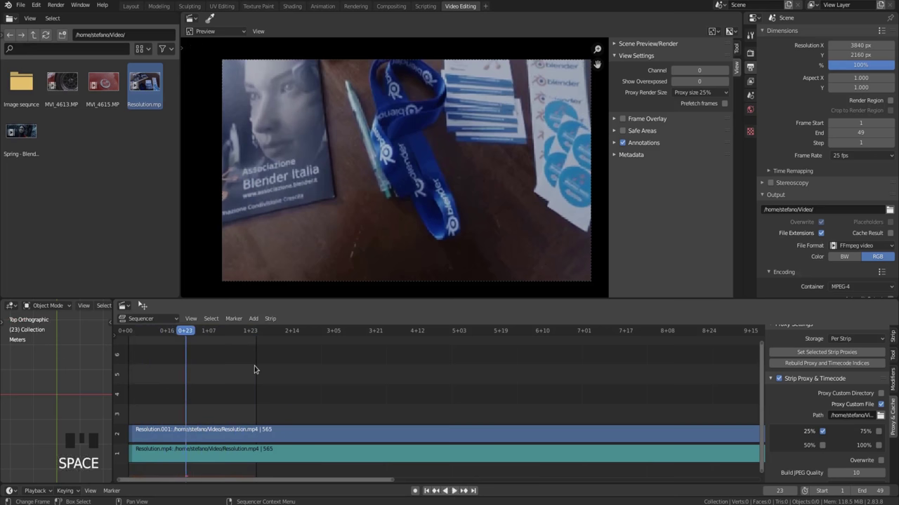